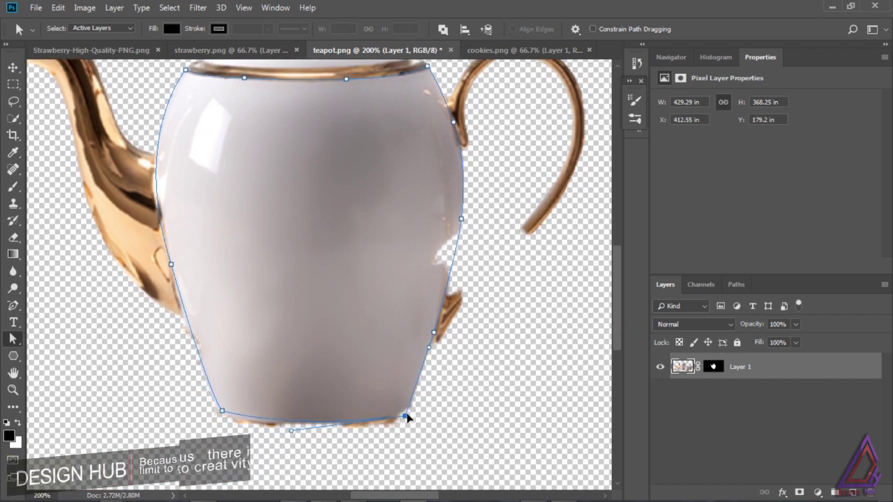
# Convert the traced body path to a selection, fill it black on a new layer, and deselect
pyautogui.rightClick(20, 26)
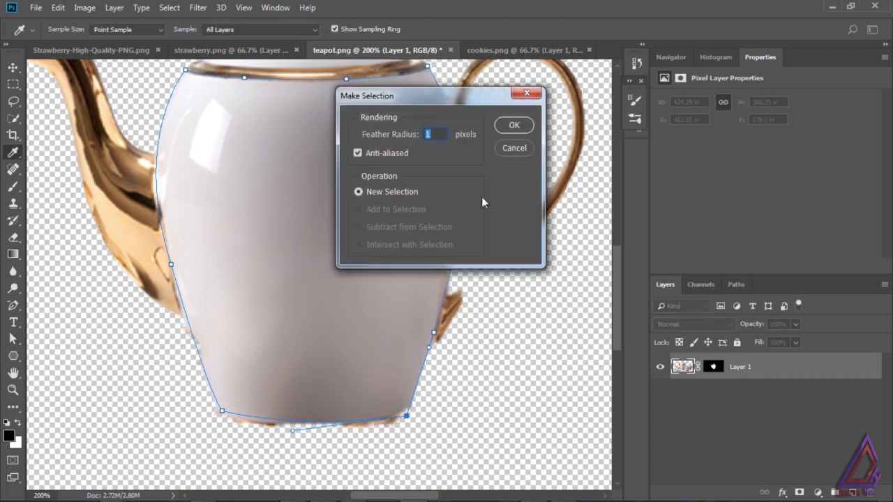
pyautogui.press('0')
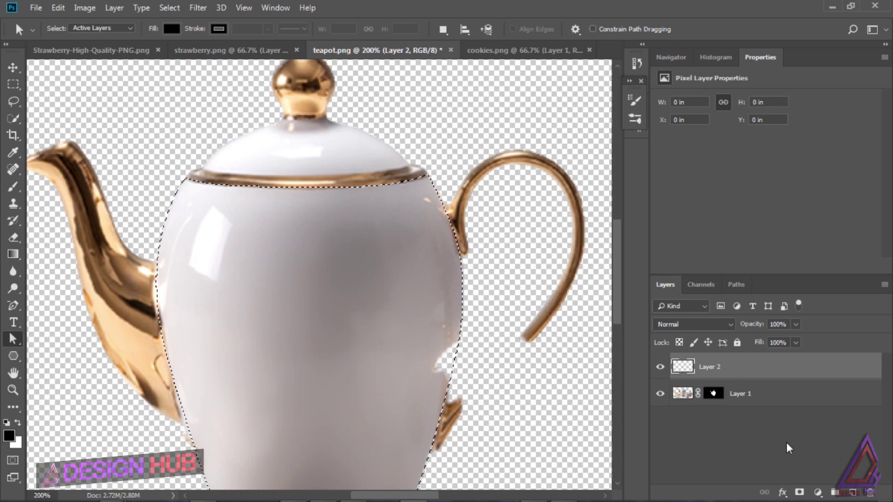
pyautogui.press('alt+BackSpace')
pyautogui.press('ctrl+d')
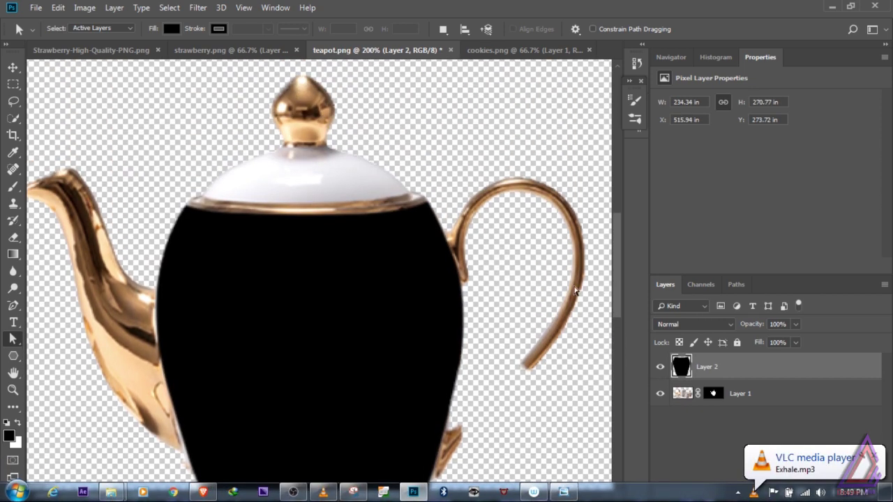
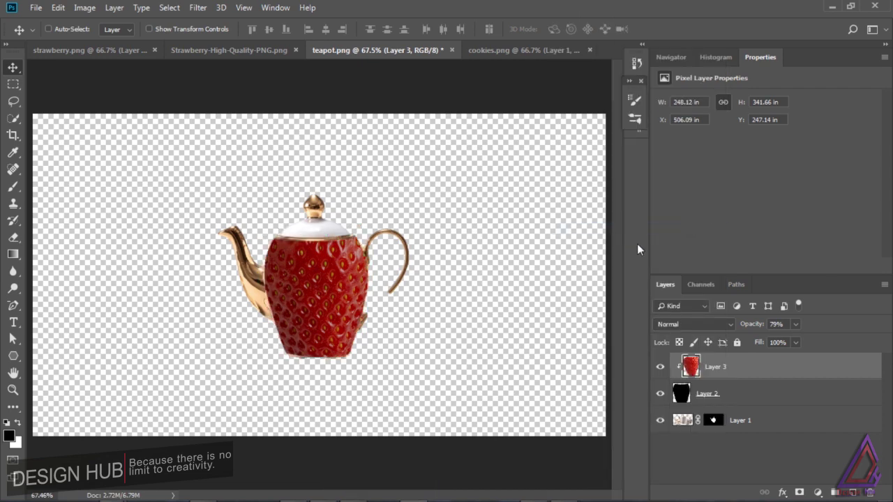
# Zoom in to begin drawing a pen path along the teapot lid rim
pyautogui.press('ctrl+=')
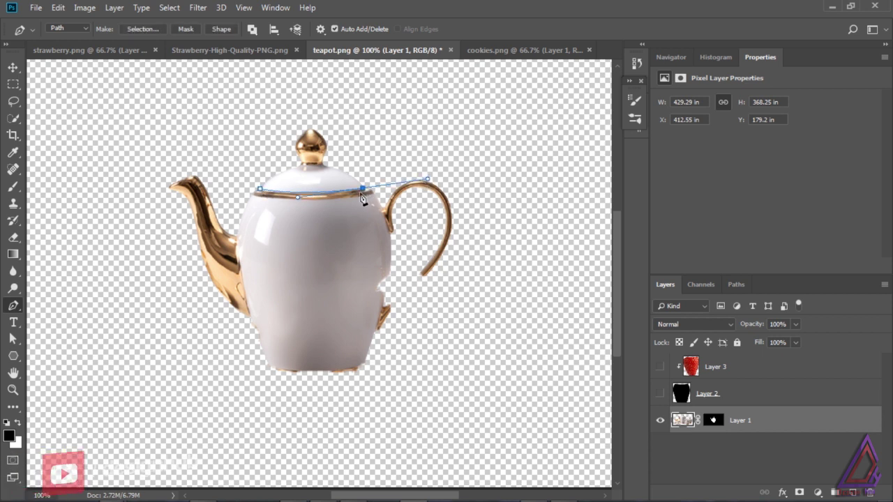
# Trace the lid outline with anchor points and fill the lid shape black on a new layer
pyautogui.click(371, 191)
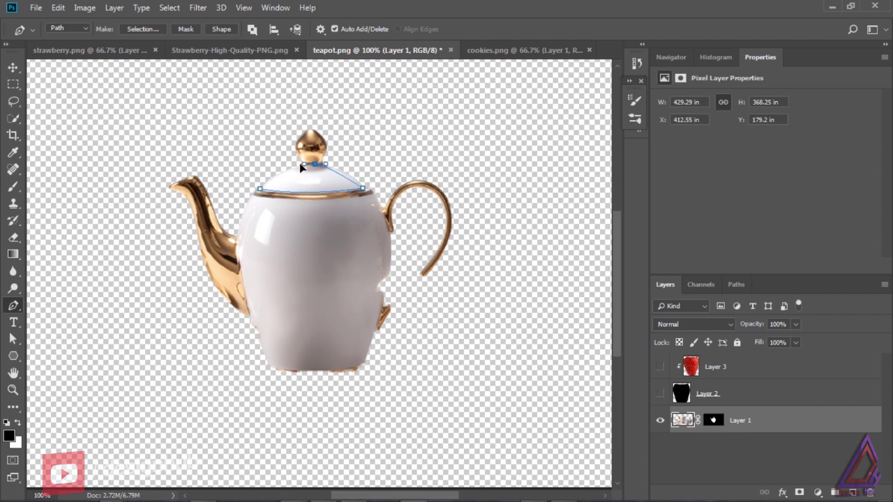
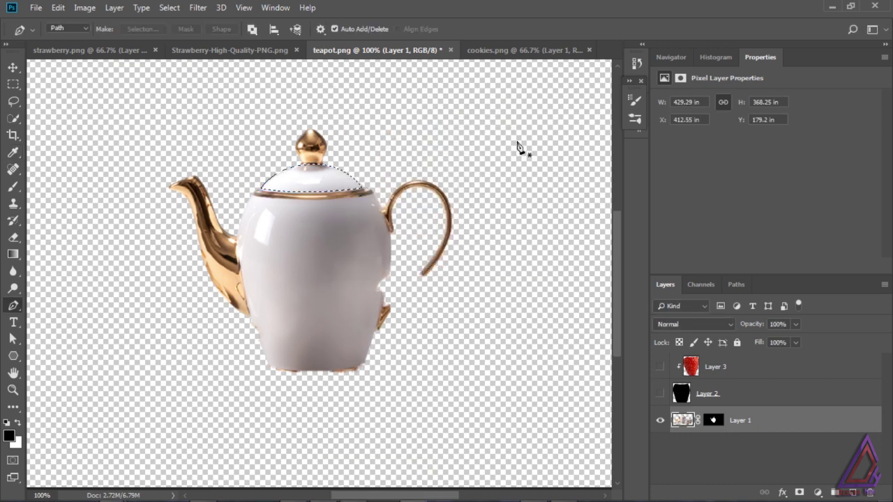
pyautogui.press('alt+BackSpace')
# Deselect, scale down the pasted strawberry skin piece over the lid, and start warping it
pyautogui.press('ctrl+d')
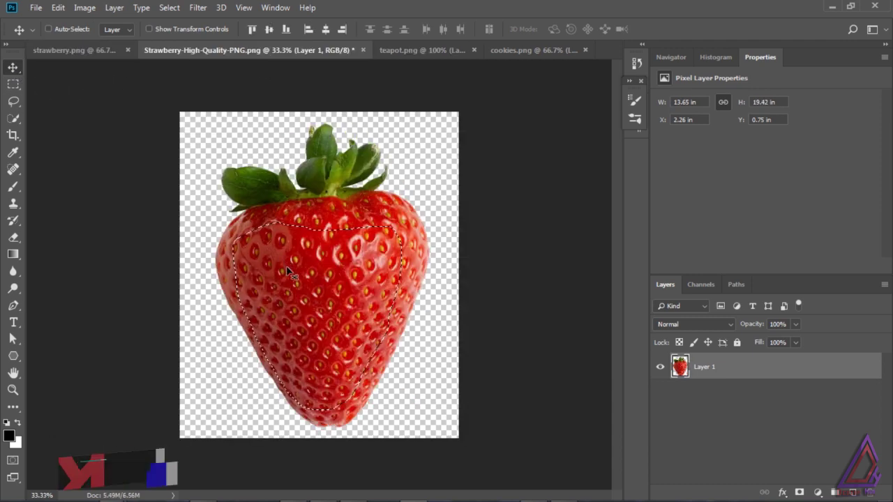
pyautogui.press('ctrl+t')
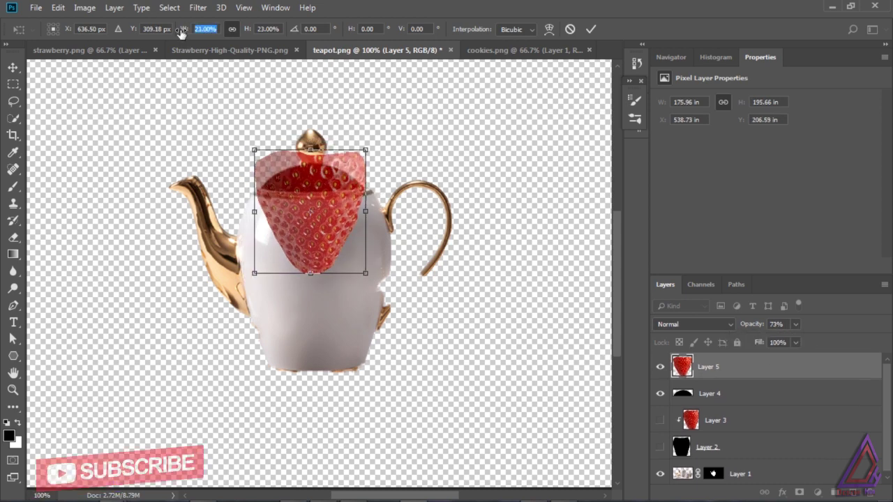
pyautogui.rightClick(322, 219)
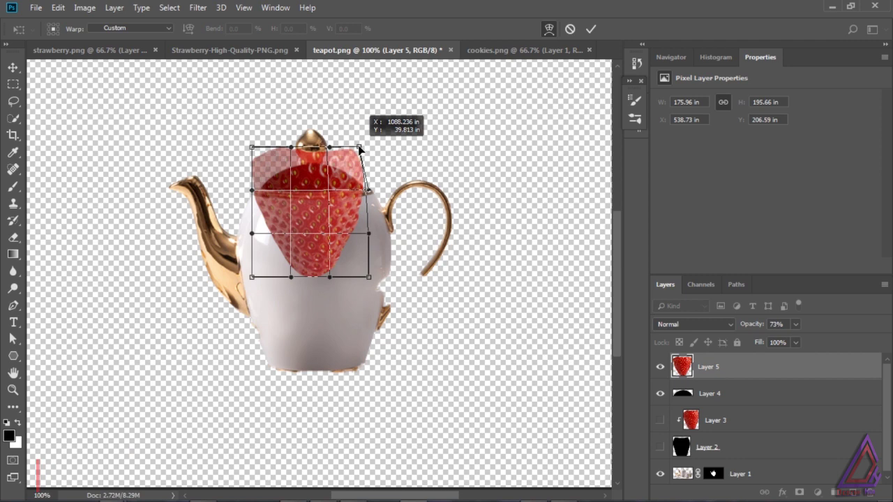
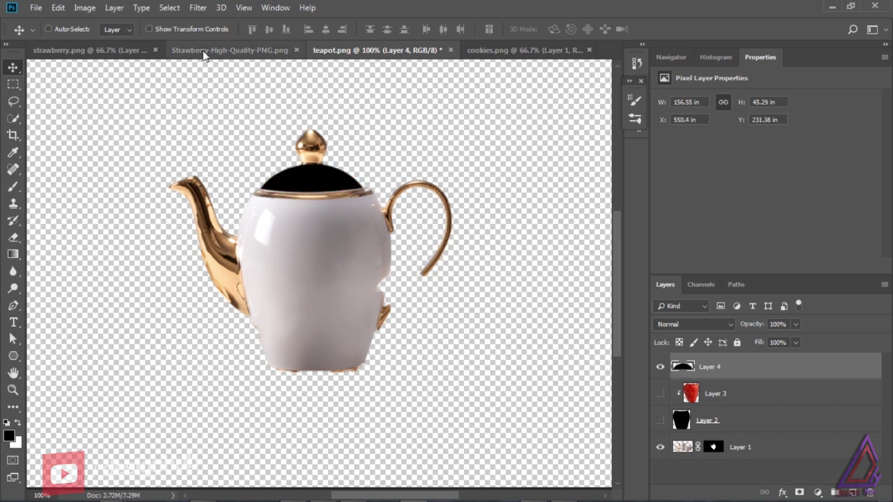
# Deselect the strawberry top, shrink it toward the lid, and show the body texture layers again
pyautogui.press('ctrl+d')
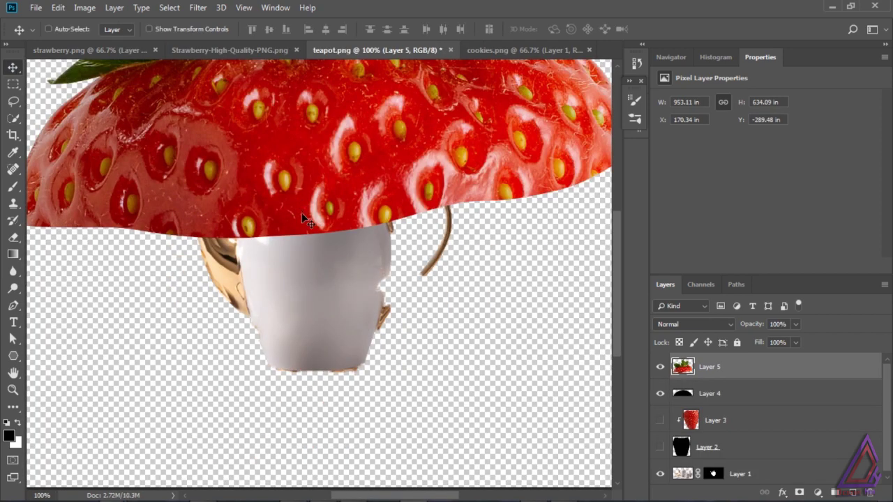
pyautogui.press('ctrl+t')
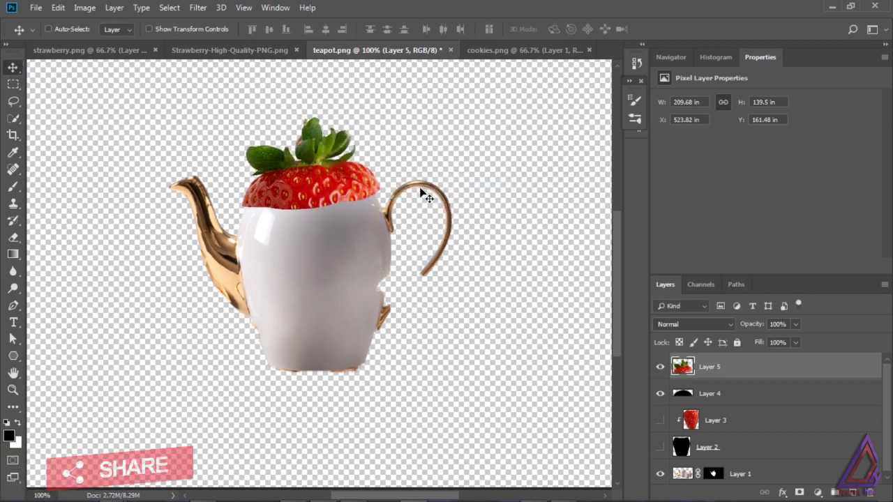
pyautogui.click(688, 393)
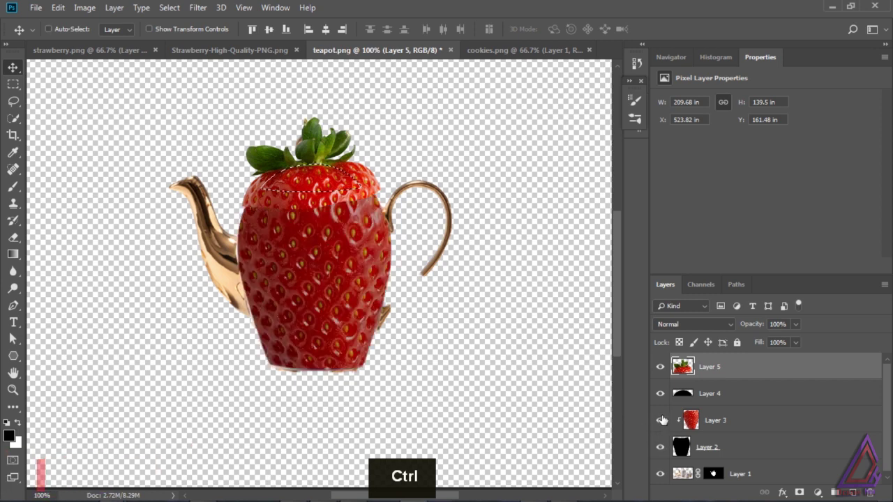
# Resize the leafy strawberry top to sit on the lid and clear the selection
pyautogui.press('ctrl+t')
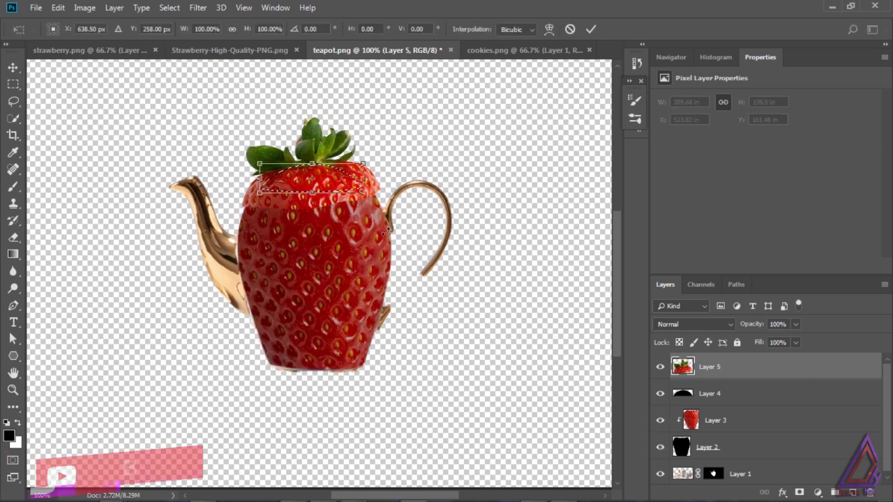
pyautogui.press('ctrl+d')
pyautogui.press('ctrl+d')
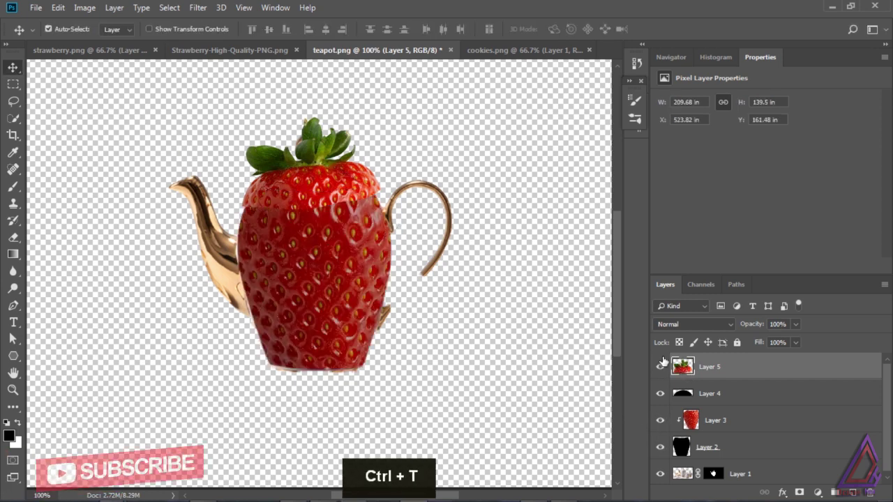
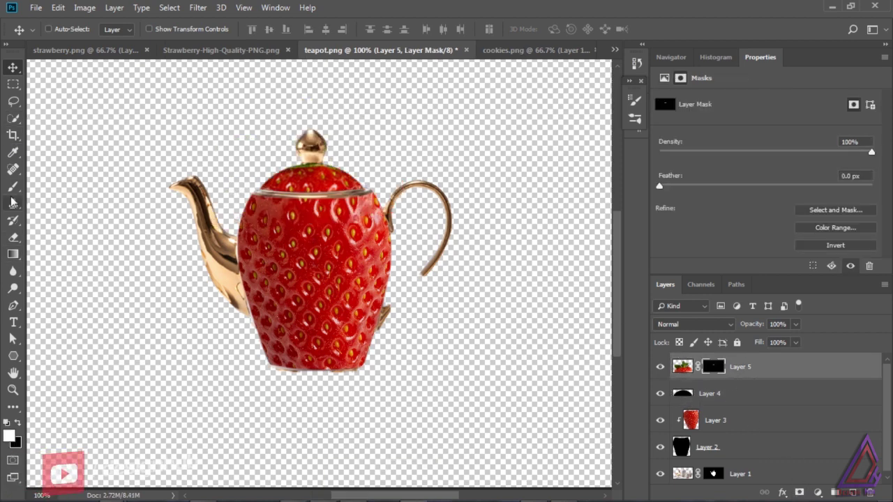
# Harden the brush for mask painting on the strawberry top, then disable its layer mask
pyautogui.press('[')
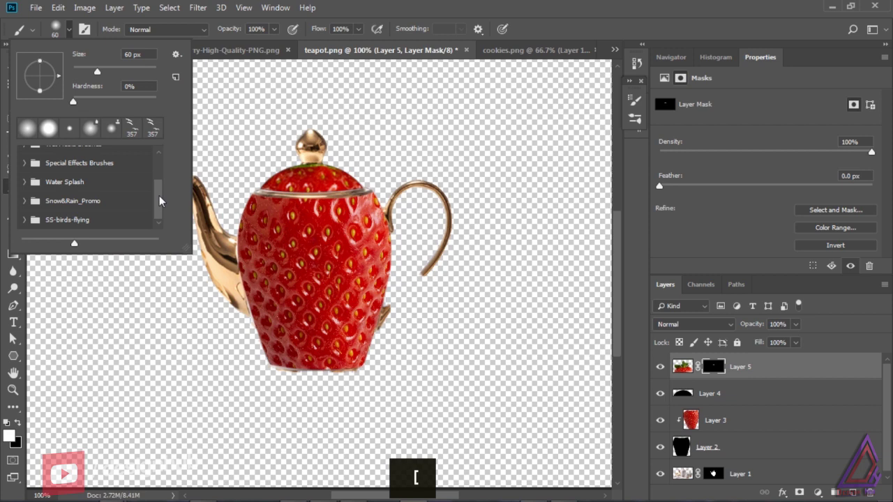
pyautogui.press('[')
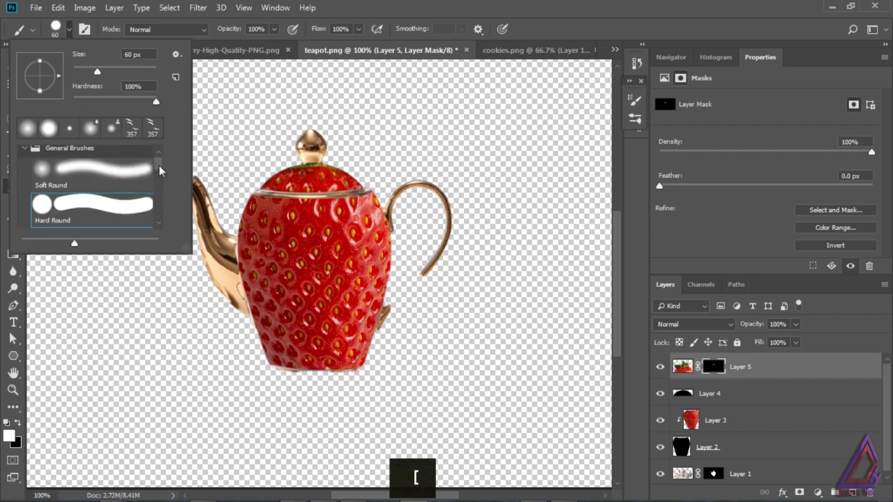
pyautogui.press('[')
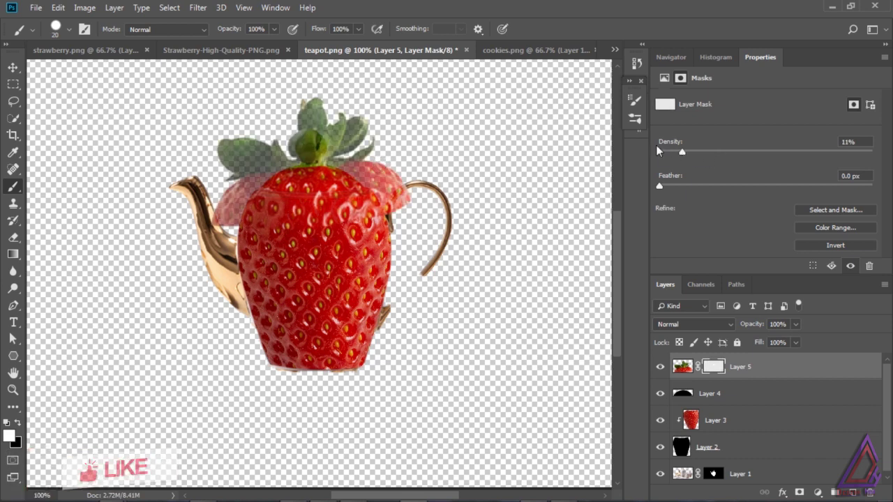
pyautogui.rightClick(727, 366)
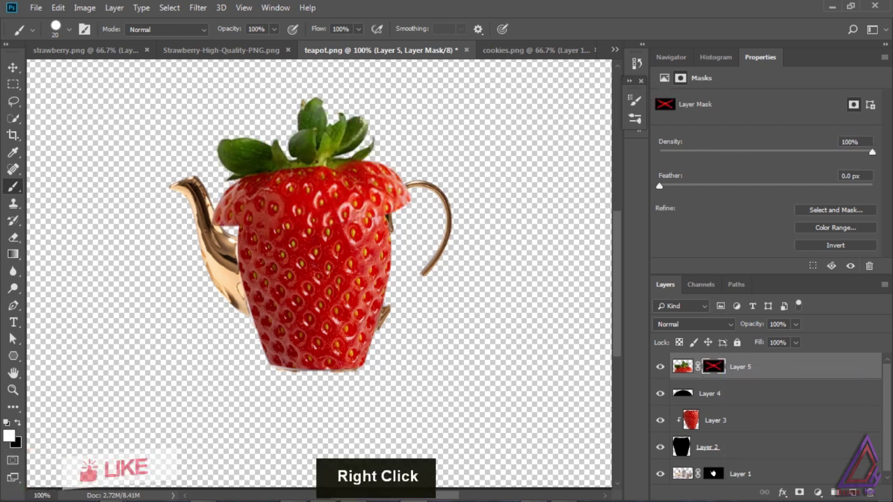
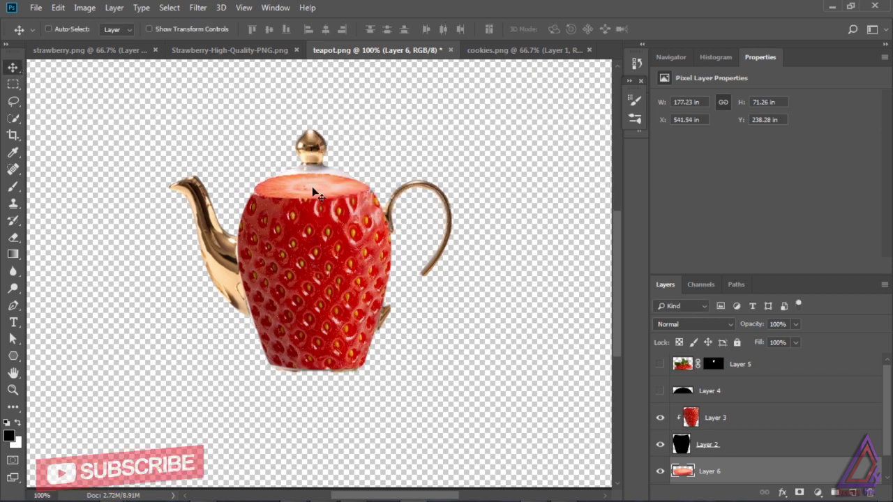
# Nudge the strawberry slice lower and squash it to about 80% height to fit the teapot rim
pyautogui.press('Down')
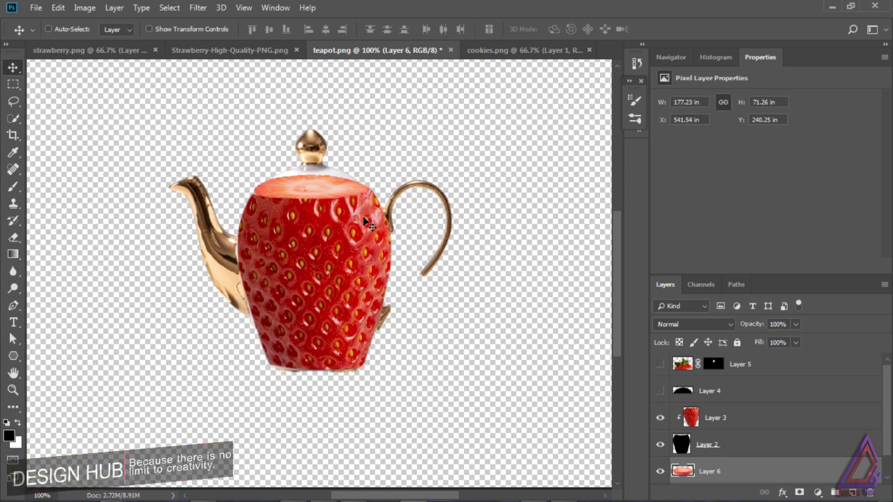
pyautogui.press('ctrl+t')
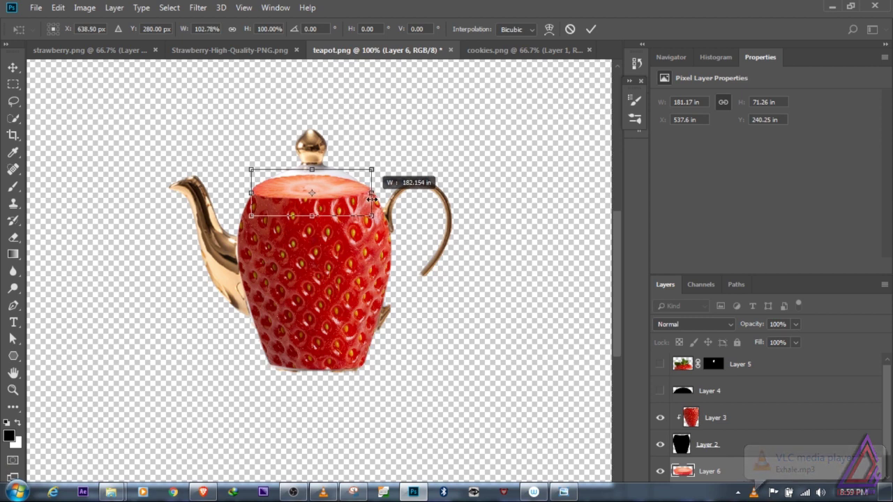
pyautogui.press('Down')
pyautogui.press('Down')
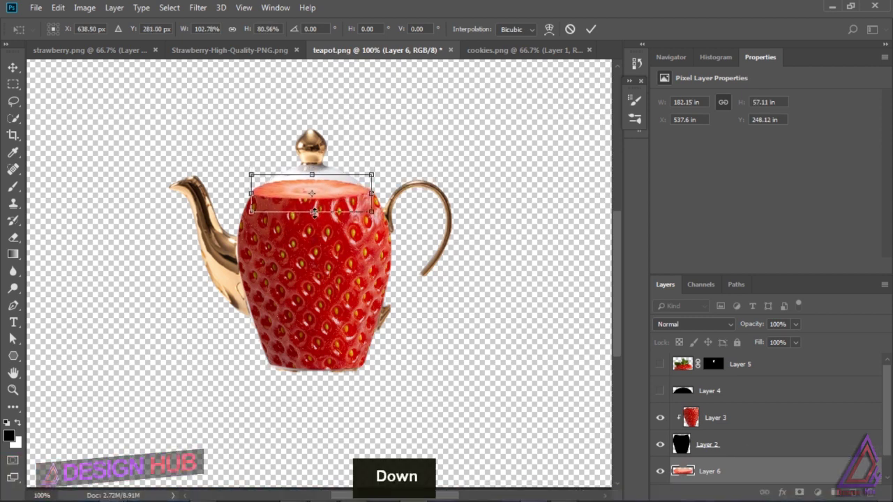
pyautogui.press('Right')
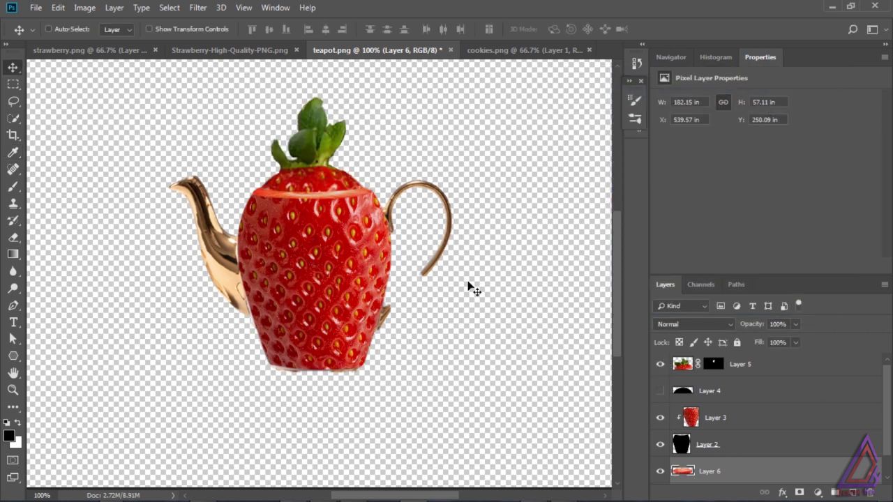
# Reposition the leafy strawberry top onto the lid and refine its mask with a smaller brush
pyautogui.press('ctrl+z')
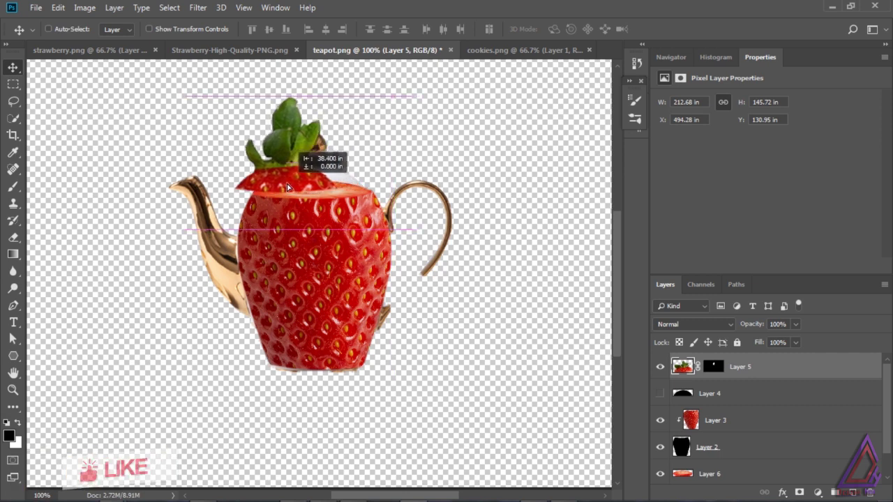
pyautogui.press('ctrl+t')
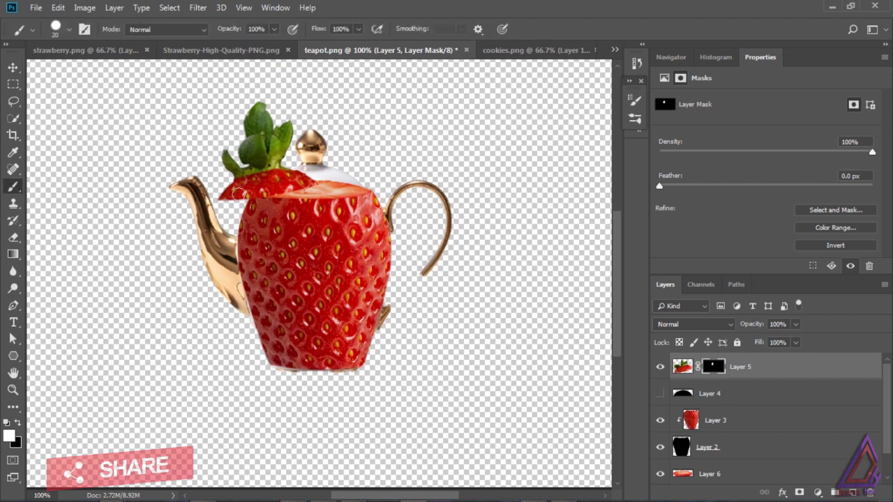
pyautogui.press('[')
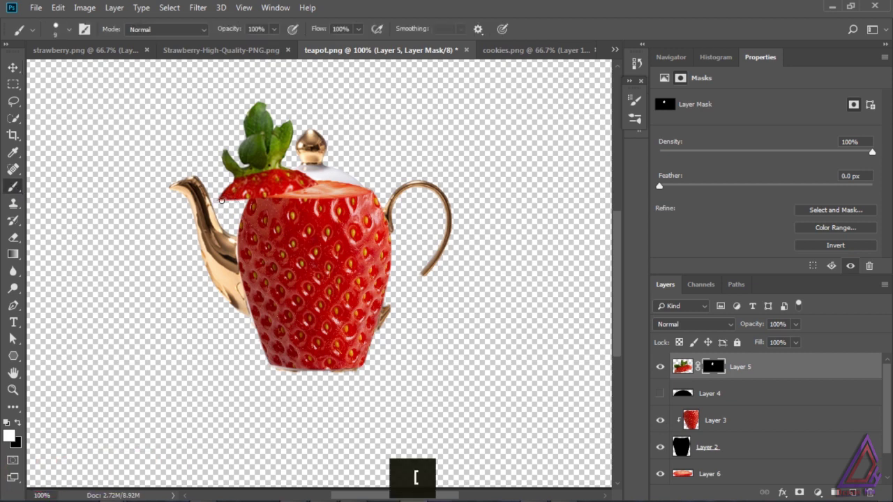
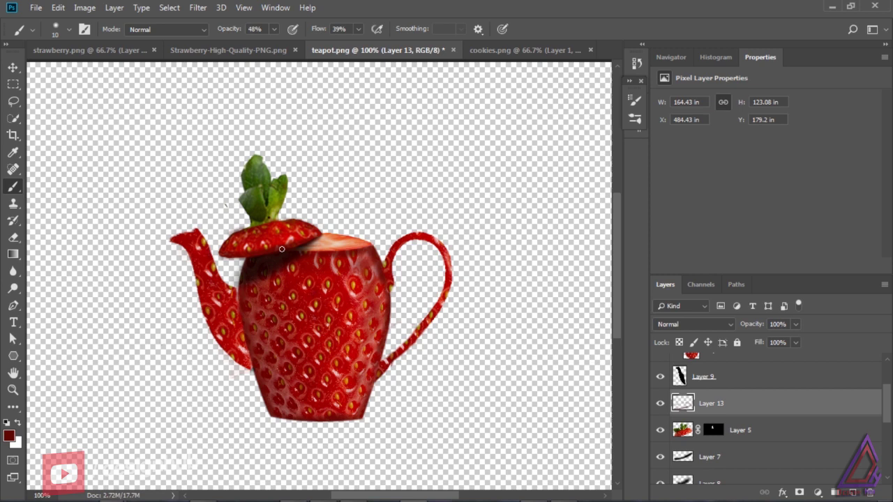
# Sample a colour from the image, resume painting the red lid shadow, and adjust its layer options
pyautogui.press(']')
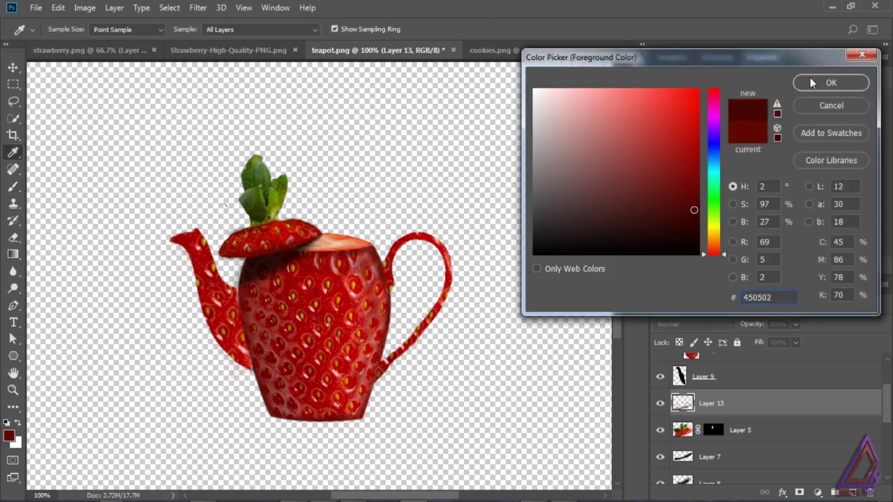
pyautogui.press(']')
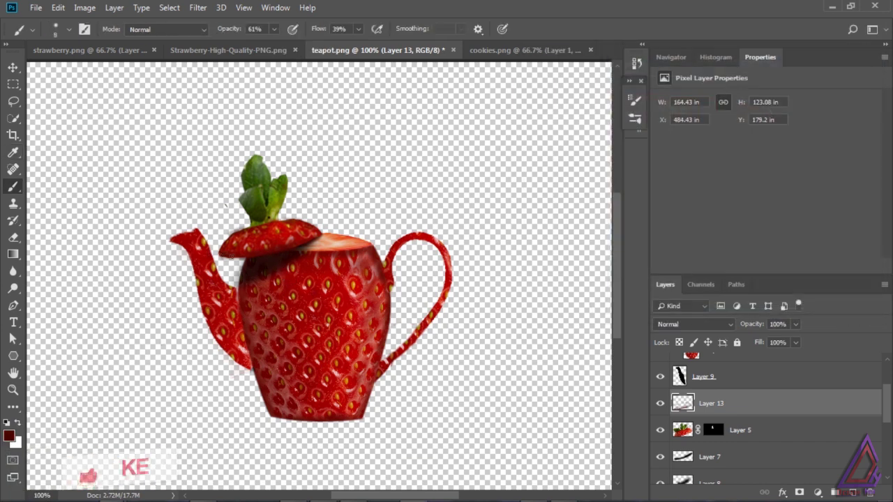
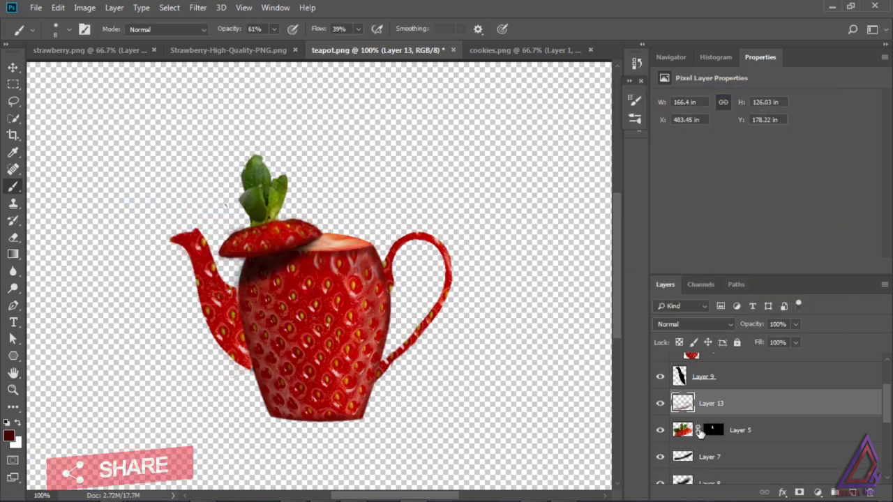
pyautogui.rightClick(750, 409)
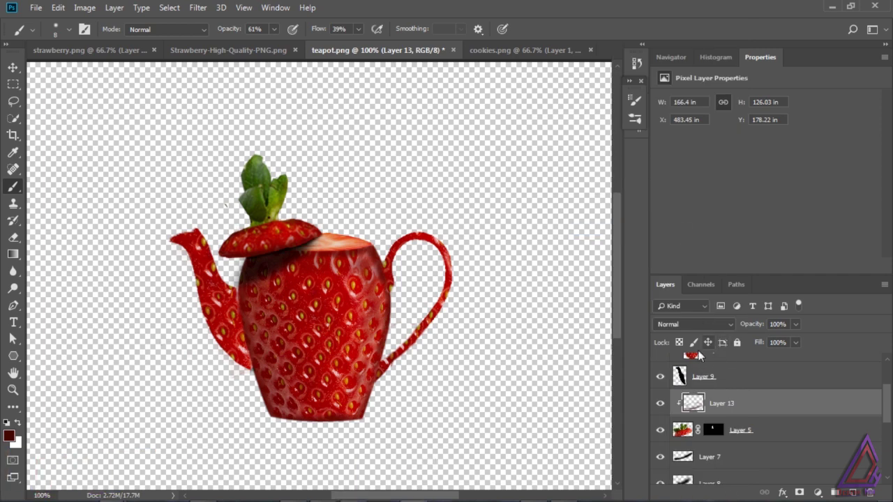
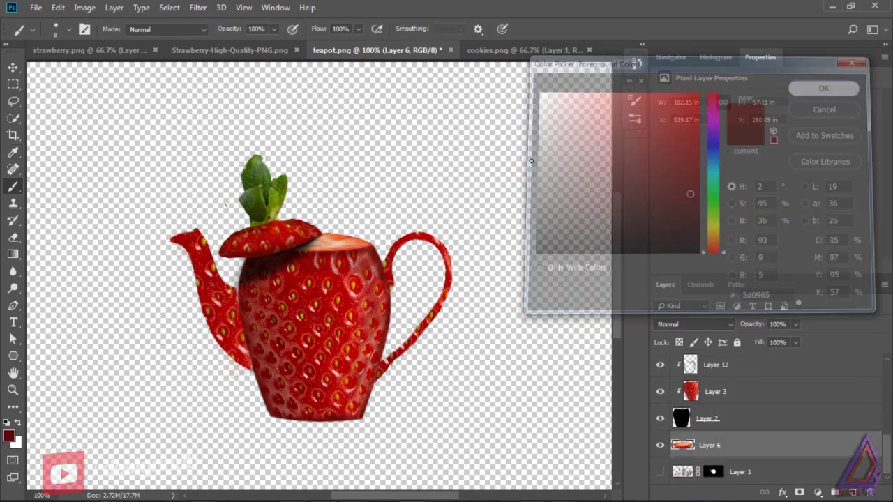
# Brush soft dark red shading along the rim at low opacity, undoing a stray stroke
pyautogui.press(']')
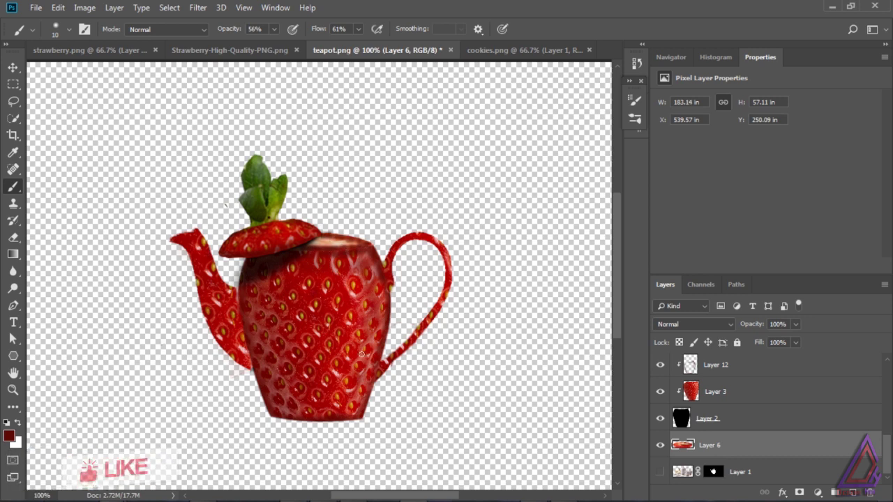
pyautogui.press('ctrl+alt+z')
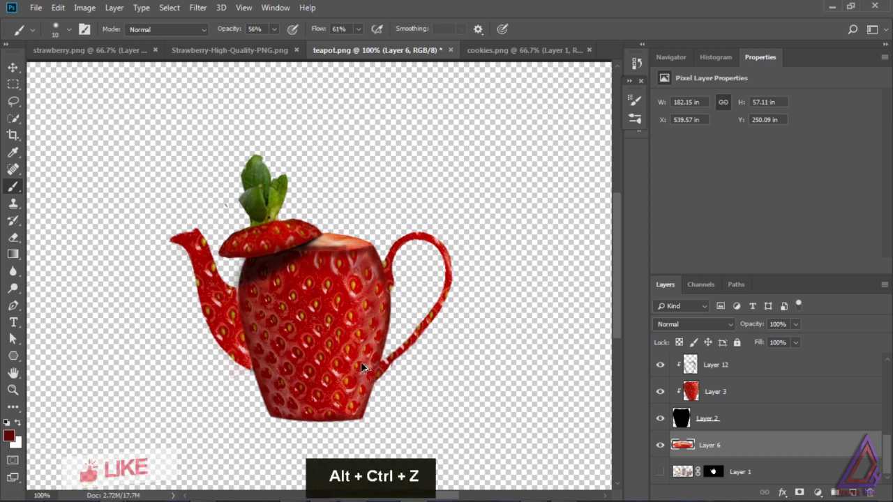
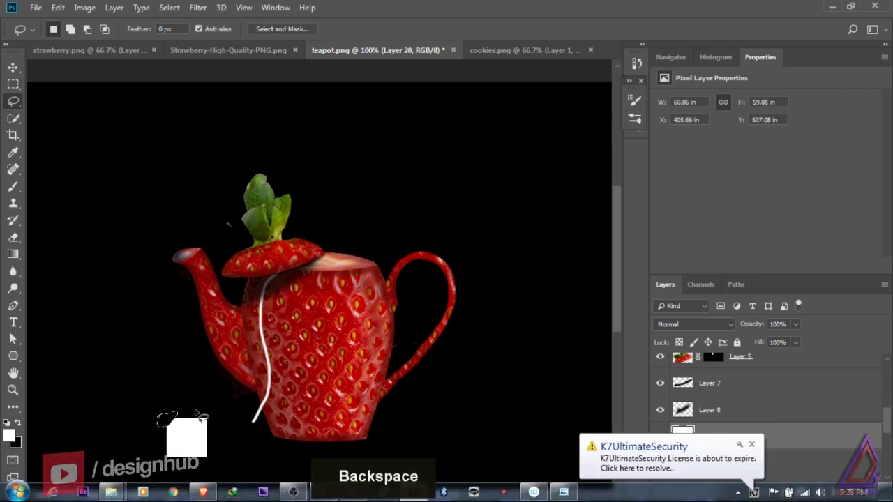
# Fill the tag selection on Layer 20 with dark brown and deselect it
pyautogui.press('BackSpace')
pyautogui.press('BackSpace')
pyautogui.press('BackSpace')
pyautogui.press('ctrl+d')
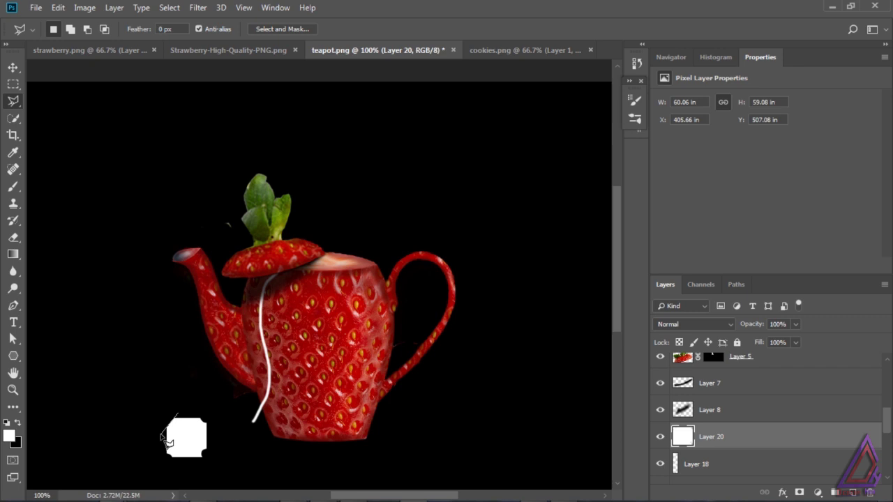
# Trim the tag's corners and position it at the end of the teabag string
pyautogui.press('Delete')
pyautogui.press('Delete')
pyautogui.press('Delete')
pyautogui.press('Delete')
pyautogui.press('ctrl+d')
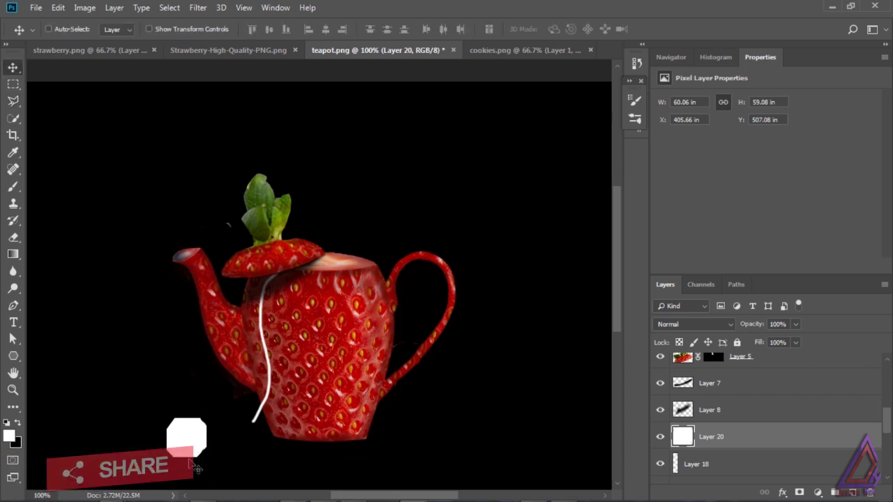
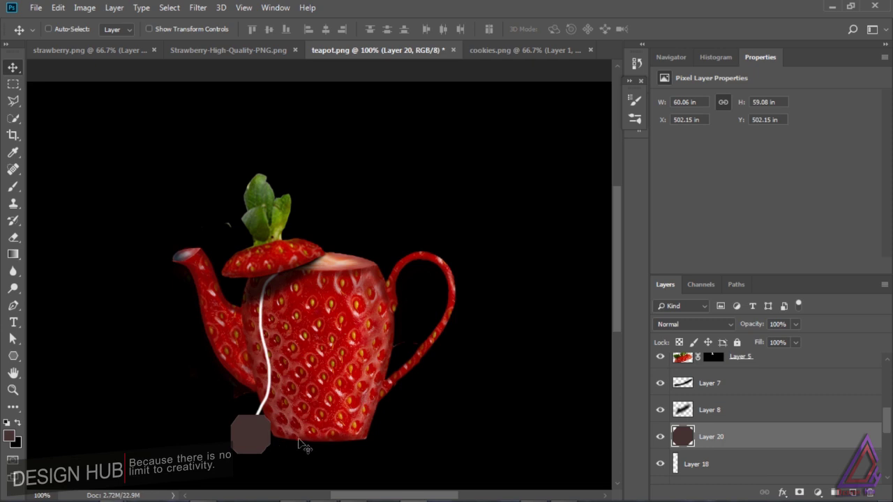
# Add a Stroke style to the tag and split it off into its own Inner Stroke layer
pyautogui.press('ctrl+t')
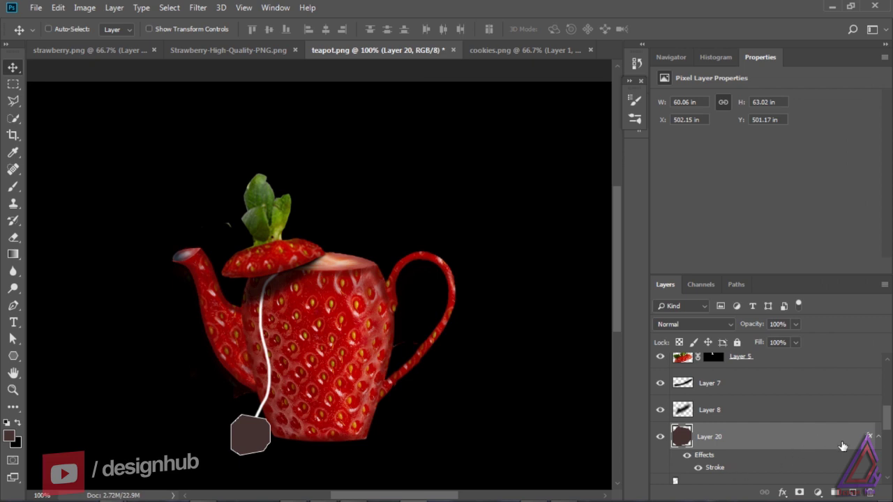
pyautogui.rightClick(848, 443)
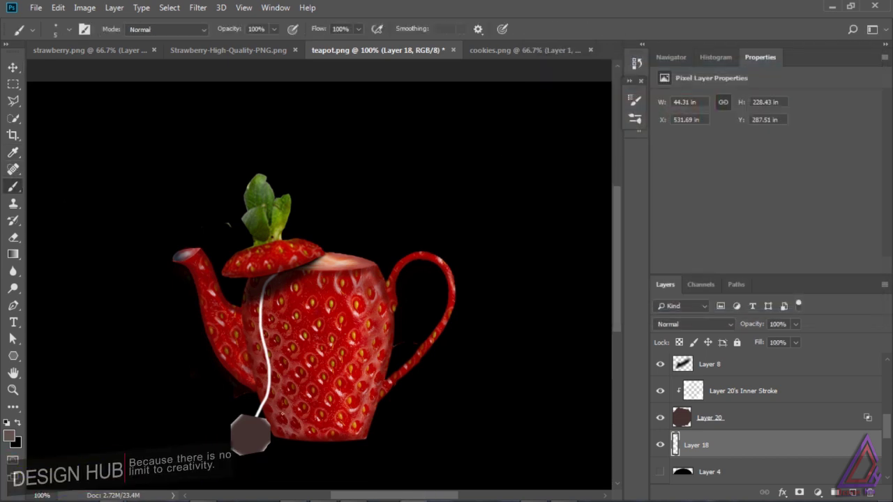
# Restore default colours and duplicate the brown tag layer as Layer 20 copy
pyautogui.press('ctrl+z')
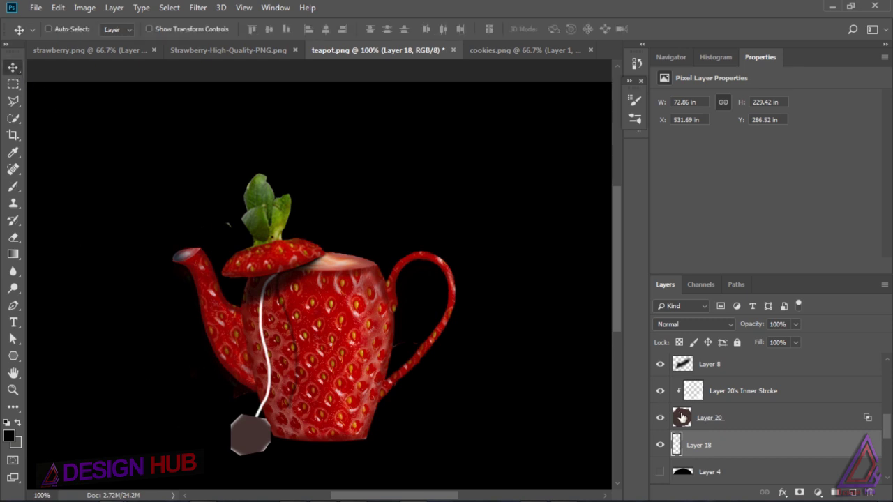
pyautogui.press('ctrl+j')
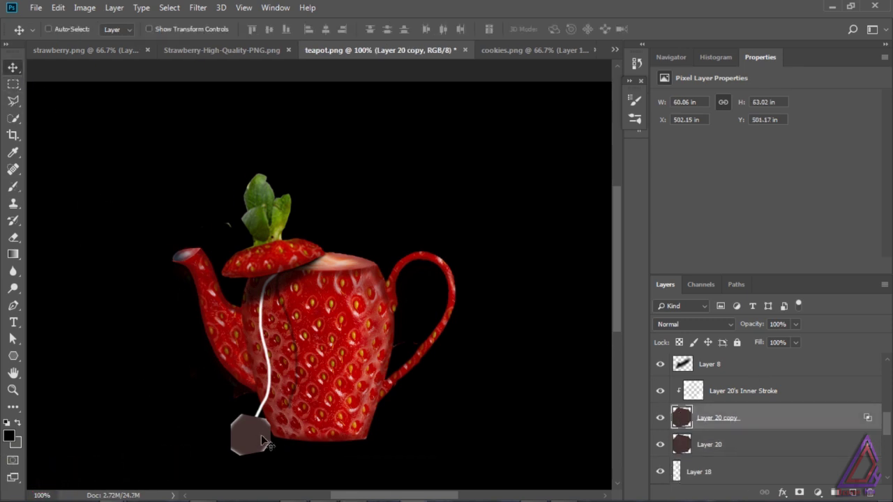
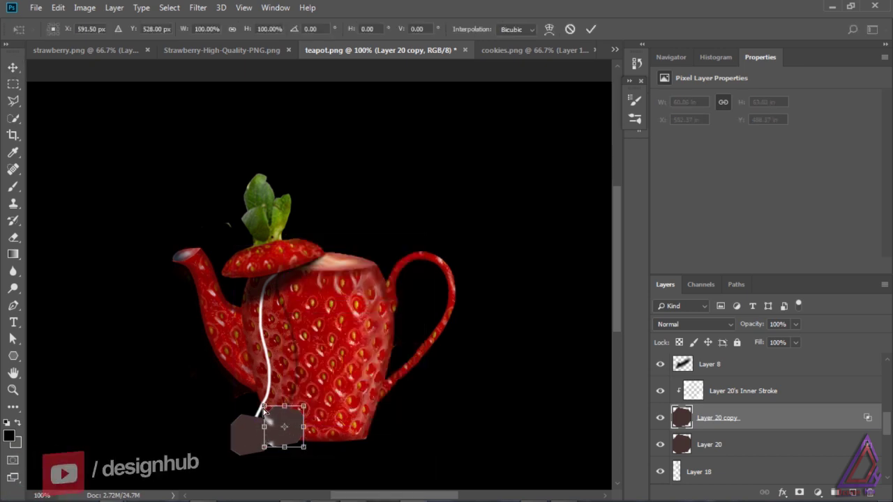
# Free Transform the tag copy to about 184% height with a 24° vertical skew
pyautogui.press('ctrl+z')
pyautogui.press('ctrl+z')
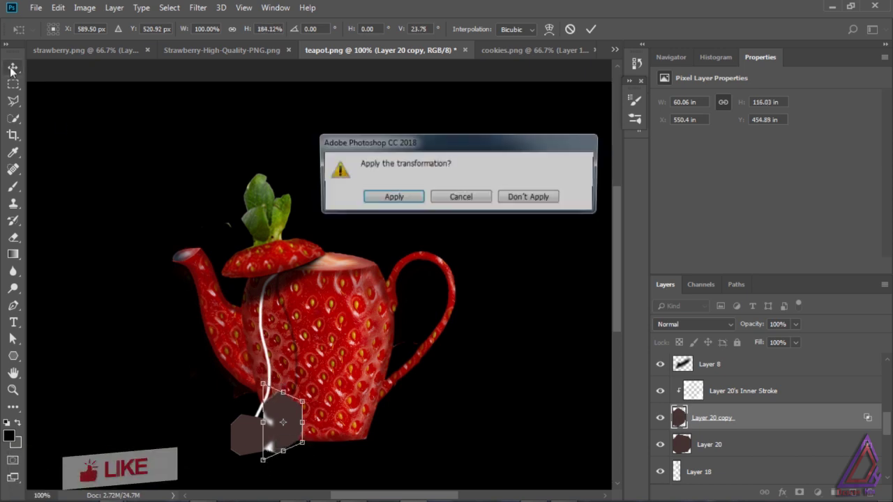
pyautogui.rightClick(754, 417)
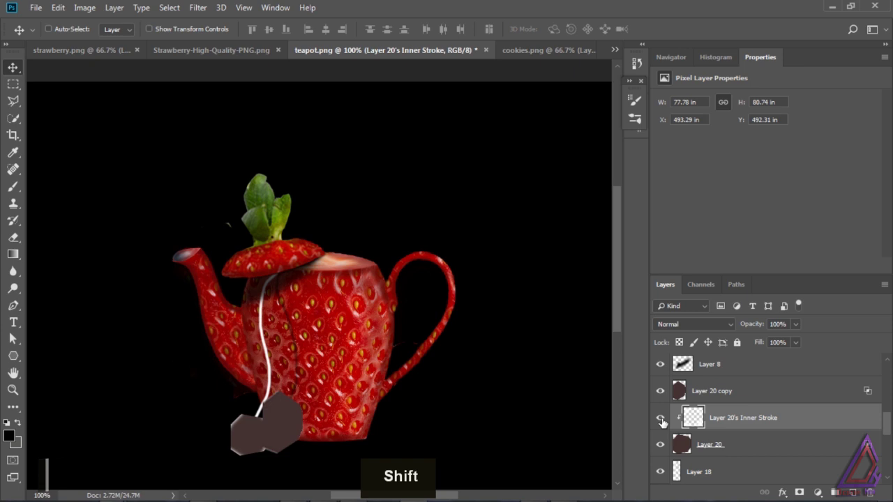
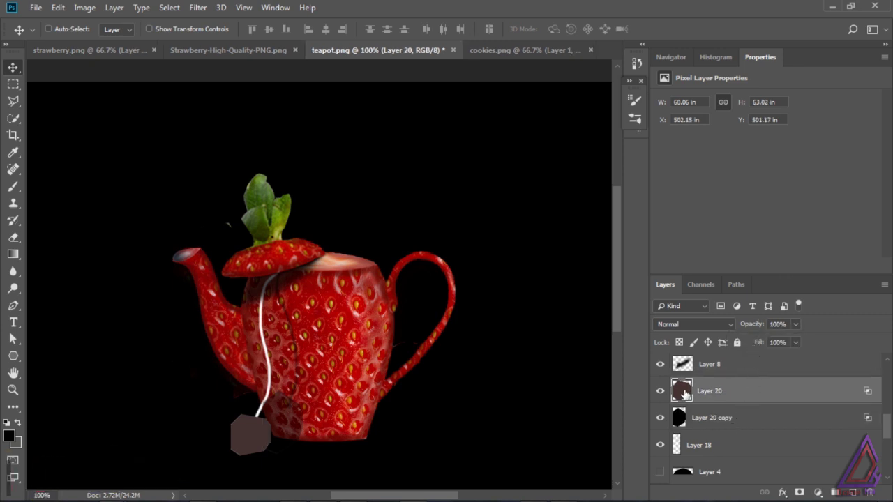
# Make the tag copy a black 40%-opacity shadow below the tag and start reshaping it
pyautogui.press('ctrl+z')
pyautogui.press('ctrl+t')
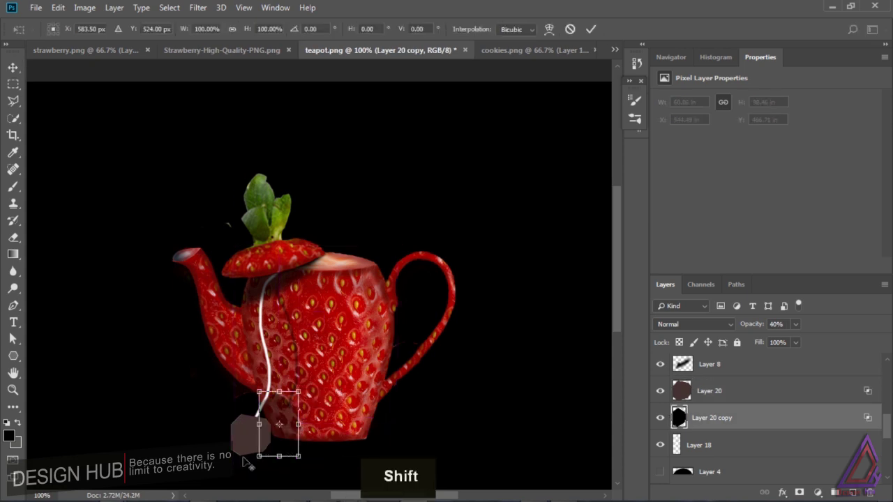